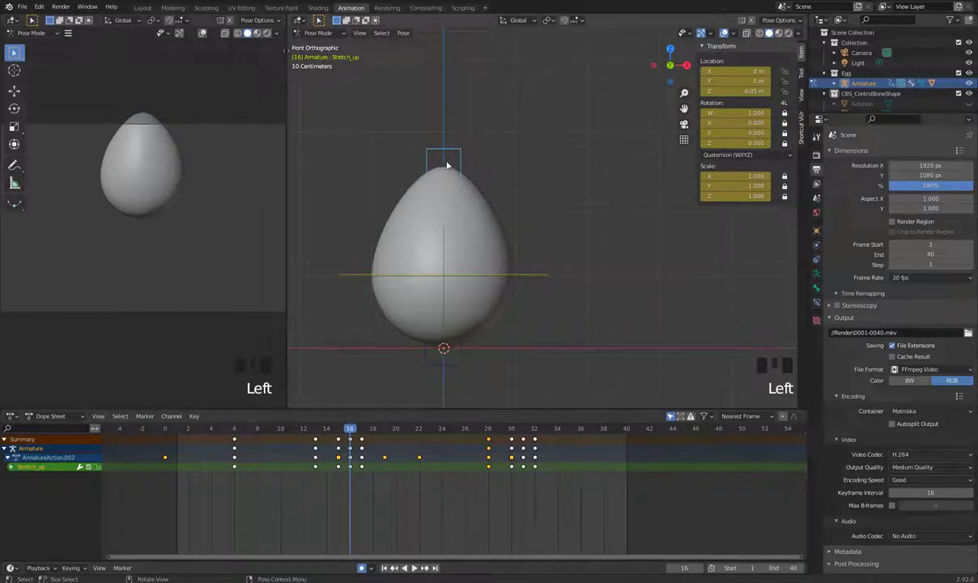
Move the Stretch_up bone down along Z at frame 16 so the egg squashes wide
{"action": "key", "text": "g"}
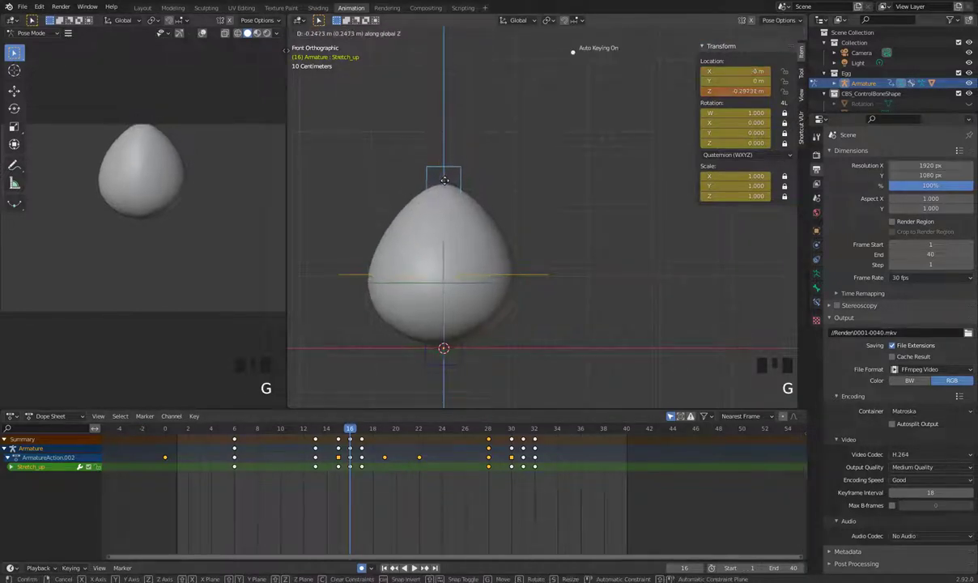
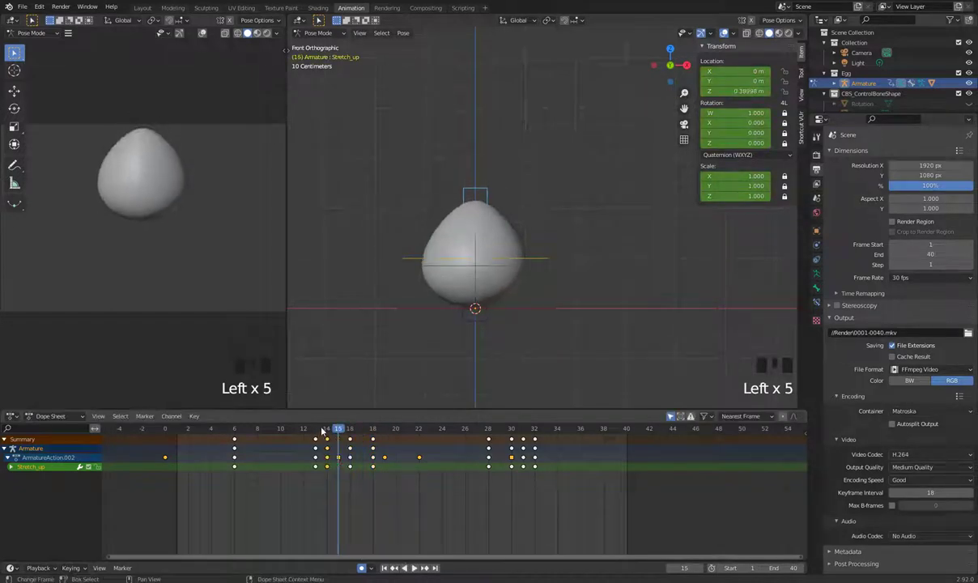
Key Stretch_up raised near frame 20 so the egg stretches tall, and preview the bounce
{"action": "left_click_drag", "start_coordinate": [314, 429], "coordinate": [556, 272]}
{"action": "key", "text": "space"}
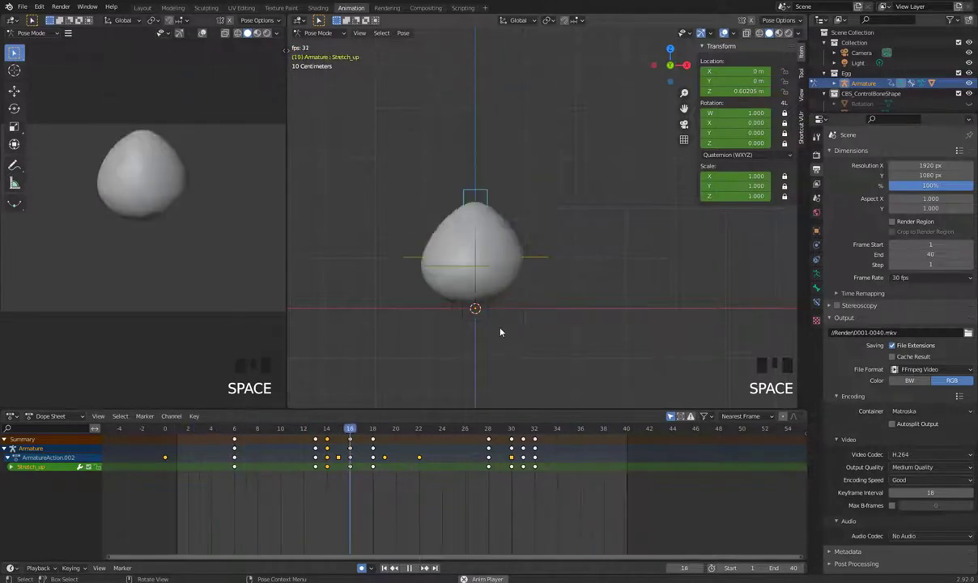
{"action": "left_click_drag", "start_coordinate": [335, 429], "coordinate": [422, 435]}
{"action": "left_click", "coordinate": [380, 467]}
{"action": "left_click_drag", "start_coordinate": [396, 432], "coordinate": [418, 416]}
{"action": "key", "text": "space"}
{"action": "key", "text": "space"}
Retime a Stretch_up key in the Dope Sheet, replay, and return to frame 14
{"action": "left_click_drag", "start_coordinate": [418, 466], "coordinate": [391, 467]}
{"action": "key", "text": "space"}
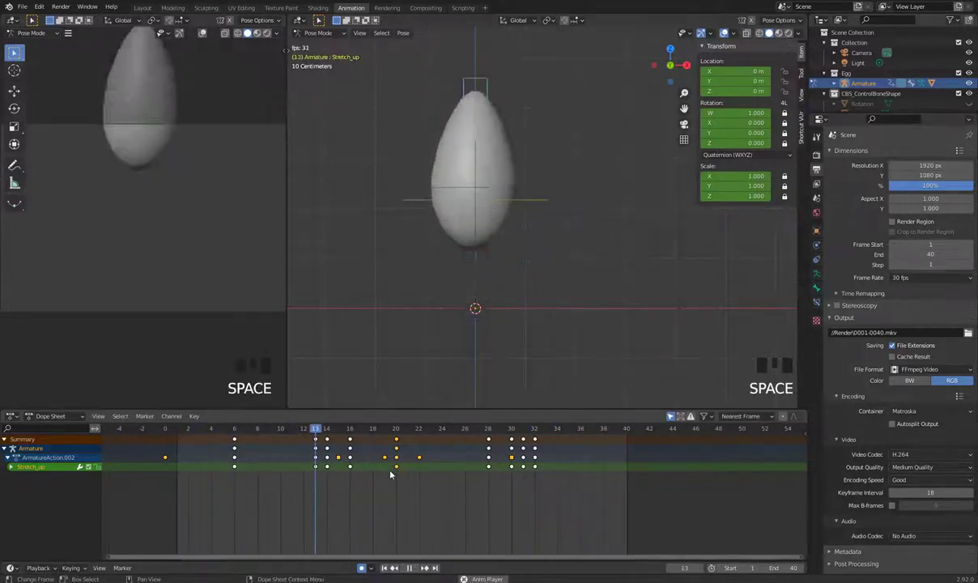
{"action": "key", "text": "space"}
{"action": "left_click_drag", "start_coordinate": [328, 432], "coordinate": [332, 437]}
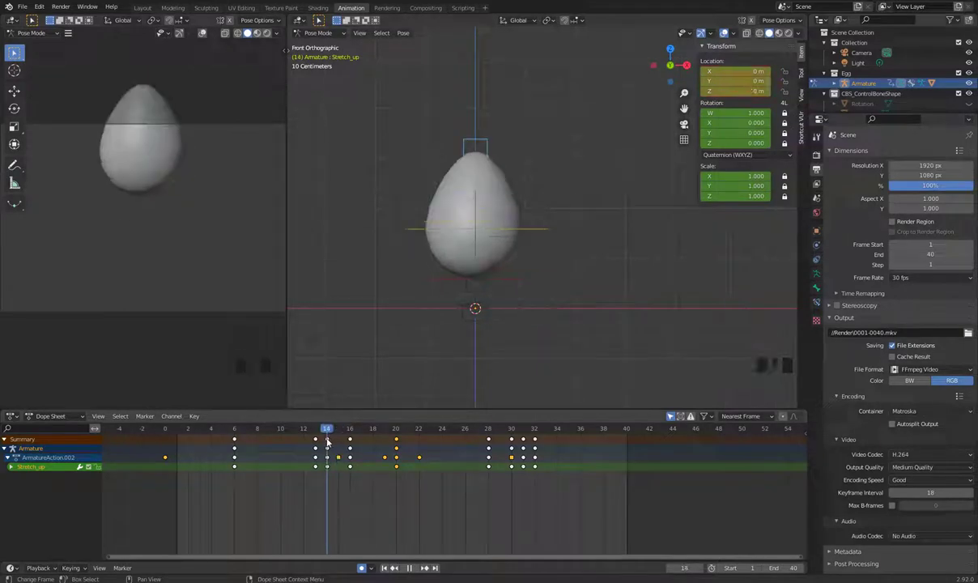
Insert an in-between Stretch_up key at frame 17 by repositioning the bone
{"action": "left_click", "coordinate": [329, 469]}
{"action": "left_click_drag", "start_coordinate": [345, 431], "coordinate": [370, 437]}
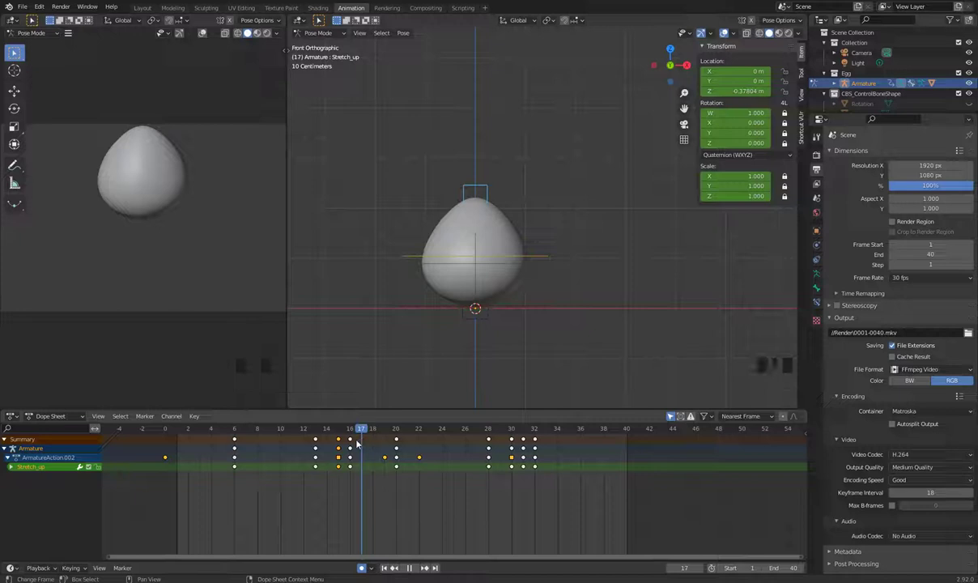
{"action": "left_click", "coordinate": [356, 441]}
{"action": "left_click_drag", "start_coordinate": [344, 429], "coordinate": [432, 408]}
Replay the egg squash-and-stretch and move on to the Stretch_Down bone
{"action": "key", "text": "space"}
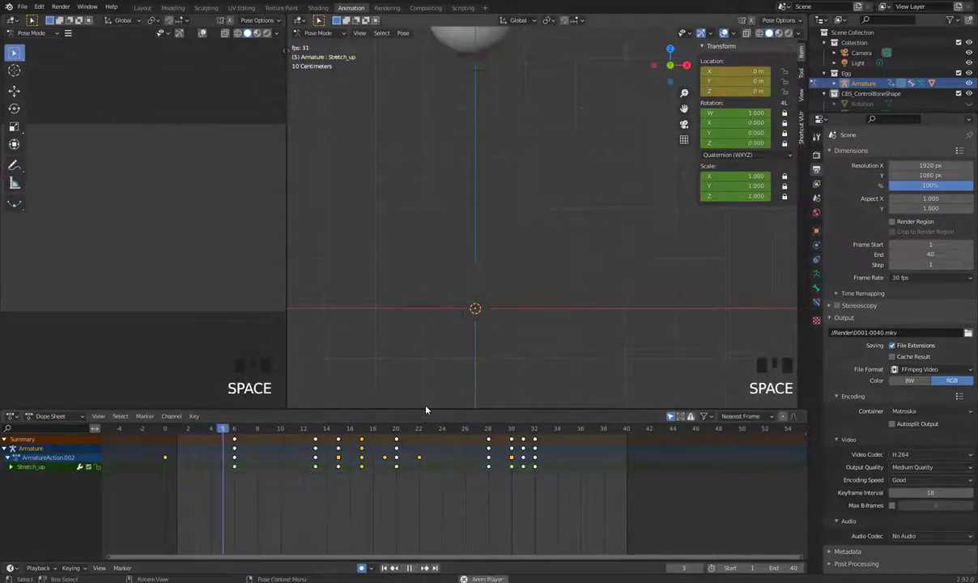
{"action": "key", "text": "space"}
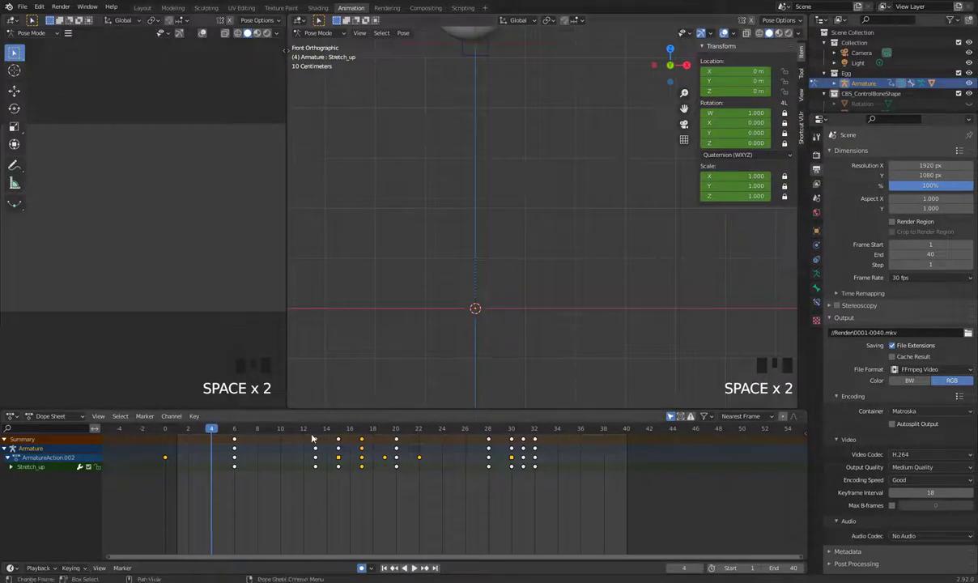
{"action": "left_click_drag", "start_coordinate": [318, 429], "coordinate": [507, 323]}
Zoom in on the Stretch_Down bone and scrub through frames 15–17
{"action": "left_click_drag", "start_coordinate": [507, 323], "coordinate": [495, 256]}
{"action": "scroll", "scroll_direction": "up", "scroll_amount": 3}
{"action": "middle_click", "coordinate": [509, 294]}
{"action": "scroll", "scroll_direction": "up", "scroll_amount": 3}
{"action": "left_click_drag", "start_coordinate": [519, 336], "coordinate": [527, 320]}
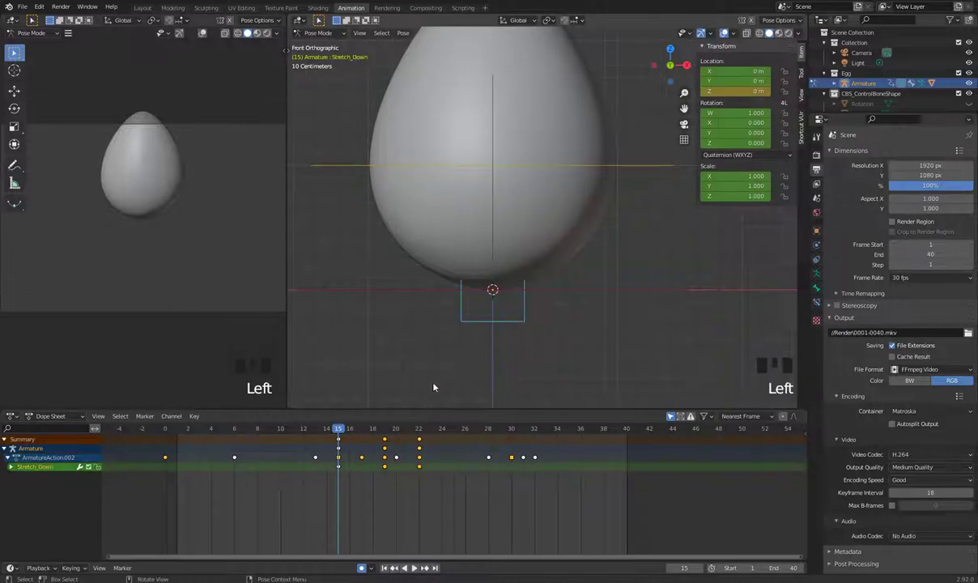
{"action": "left_click_drag", "start_coordinate": [338, 428], "coordinate": [344, 441]}
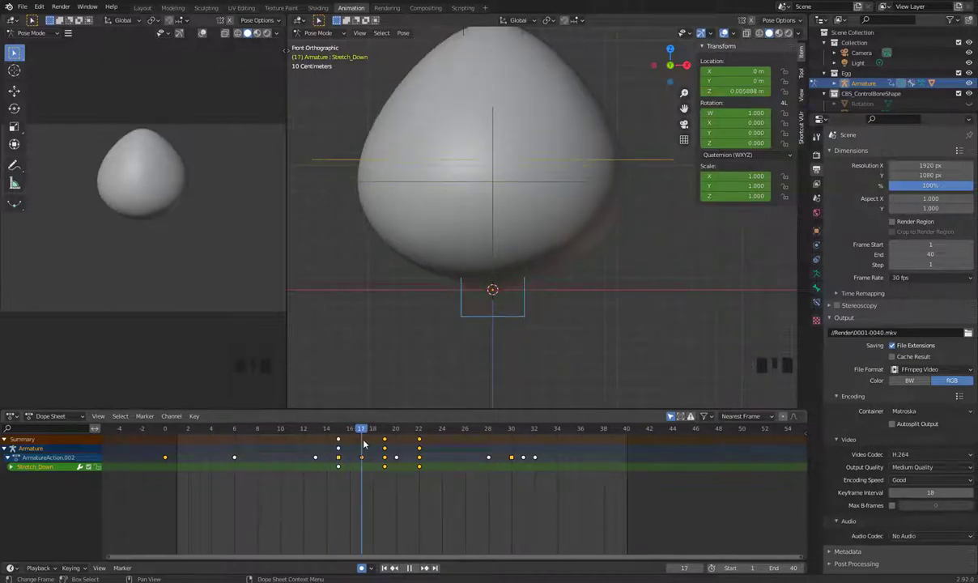
{"action": "scroll", "scroll_direction": "up", "scroll_amount": 3}
{"action": "left_click_drag", "start_coordinate": [544, 310], "coordinate": [501, 303]}
{"action": "scroll", "scroll_direction": "up", "scroll_amount": 3}
Lower Stretch_Down along Z at frame 19 to key the bottom squash, then play it back
{"action": "key", "text": "g"}
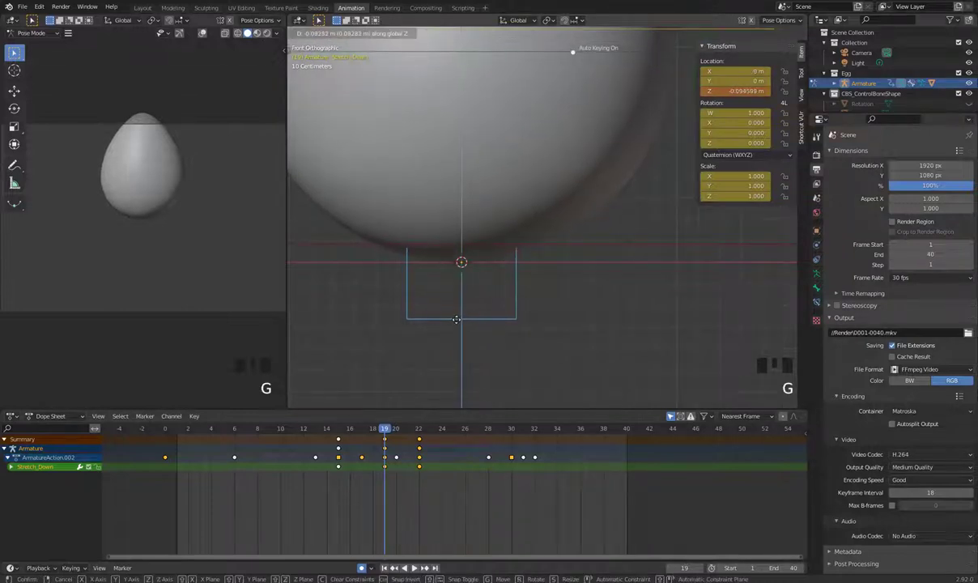
{"action": "scroll", "scroll_direction": "down", "scroll_amount": 3}
{"action": "left_click_drag", "start_coordinate": [522, 326], "coordinate": [391, 432]}
{"action": "left_click_drag", "start_coordinate": [390, 433], "coordinate": [524, 359]}
{"action": "key", "text": "space"}
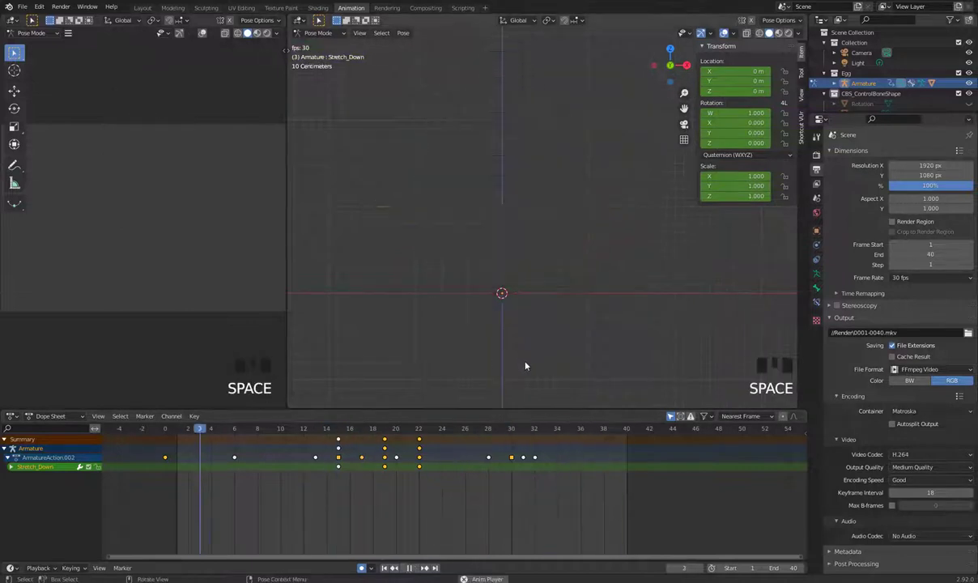
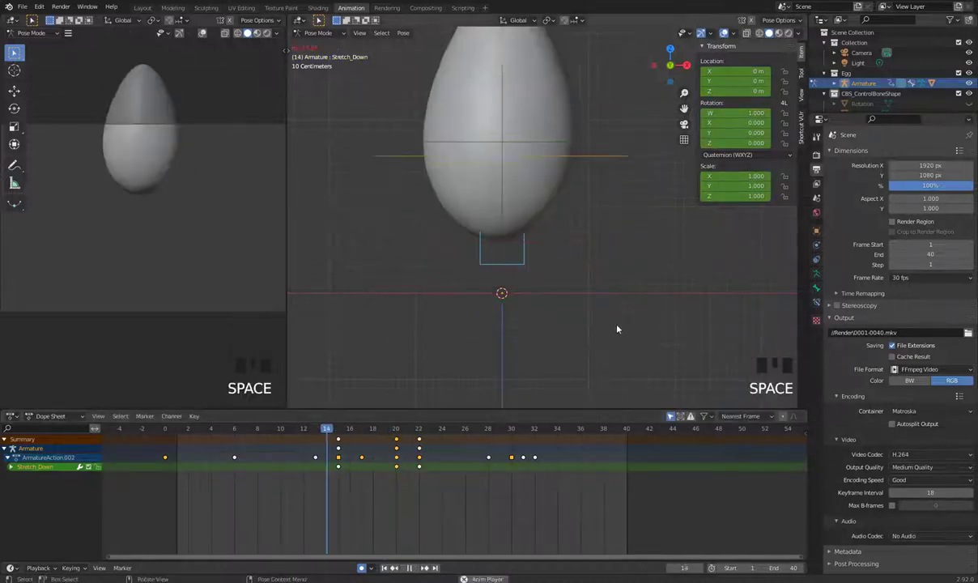
Stop playback and undo the last Stretch_Down changes
{"action": "key", "text": "space"}
{"action": "key", "text": "ctrl+z"}
{"action": "key", "text": "ctrl+z"}
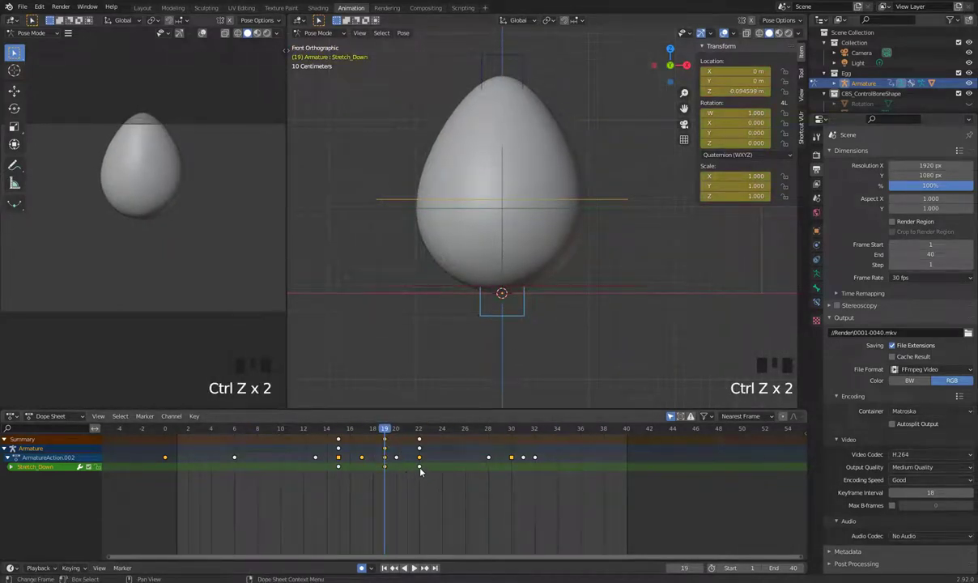
Shift the last Stretch_Down key three frames later to frame 25 and replay
{"action": "left_click_drag", "start_coordinate": [425, 470], "coordinate": [421, 468]}
{"action": "left_click_drag", "start_coordinate": [421, 464], "coordinate": [510, 352]}
{"action": "key", "text": "space"}
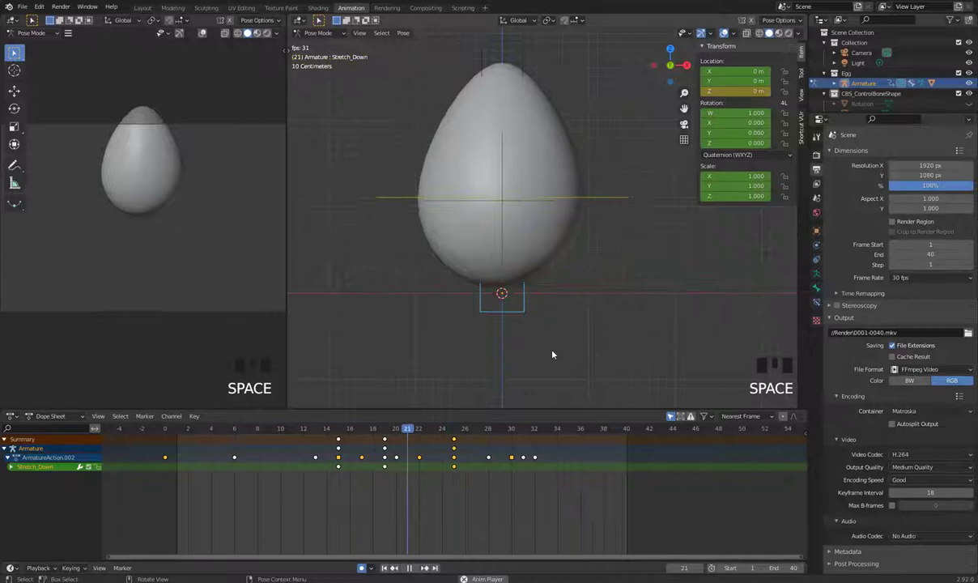
{"action": "scroll", "scroll_direction": "down", "scroll_amount": 3}
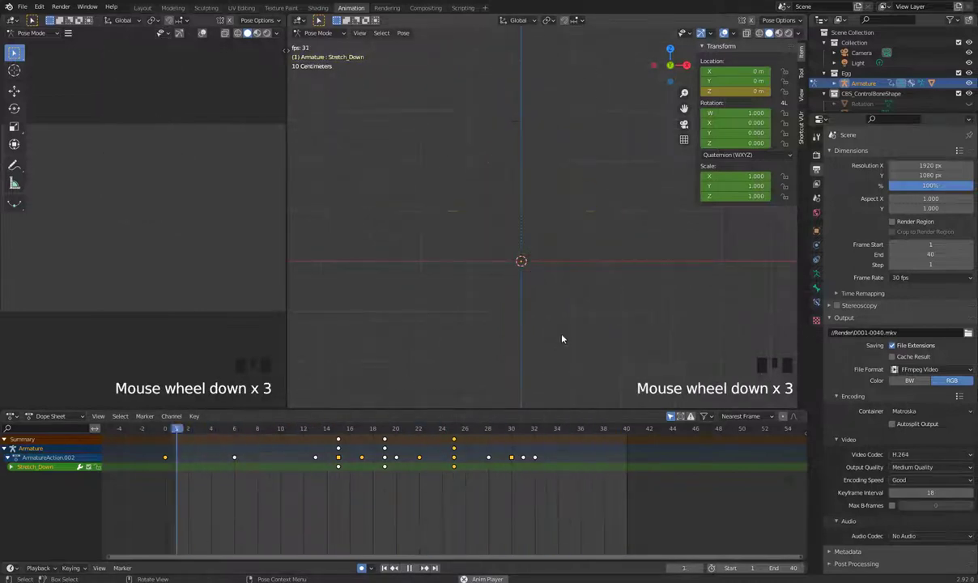
{"action": "left_click_drag", "start_coordinate": [517, 345], "coordinate": [493, 373]}
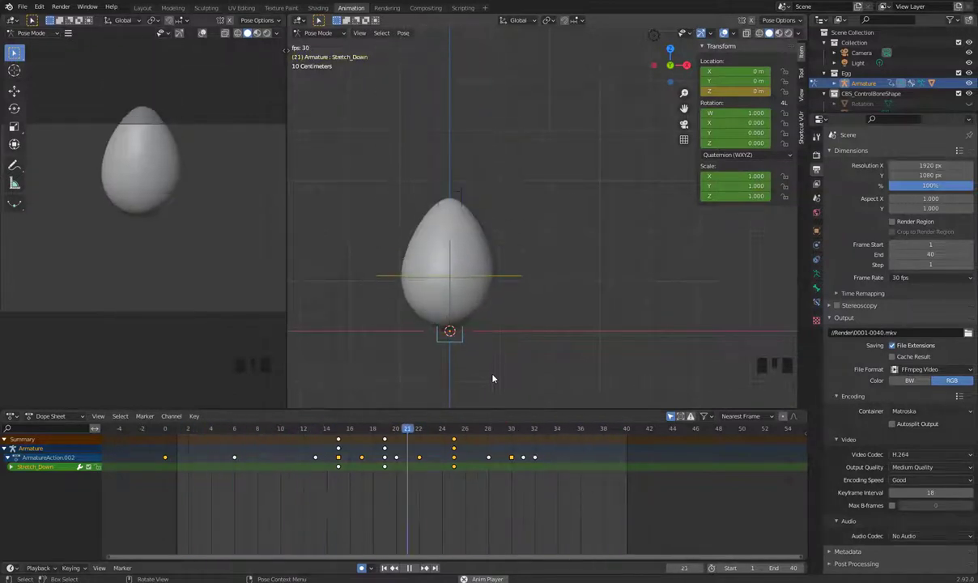